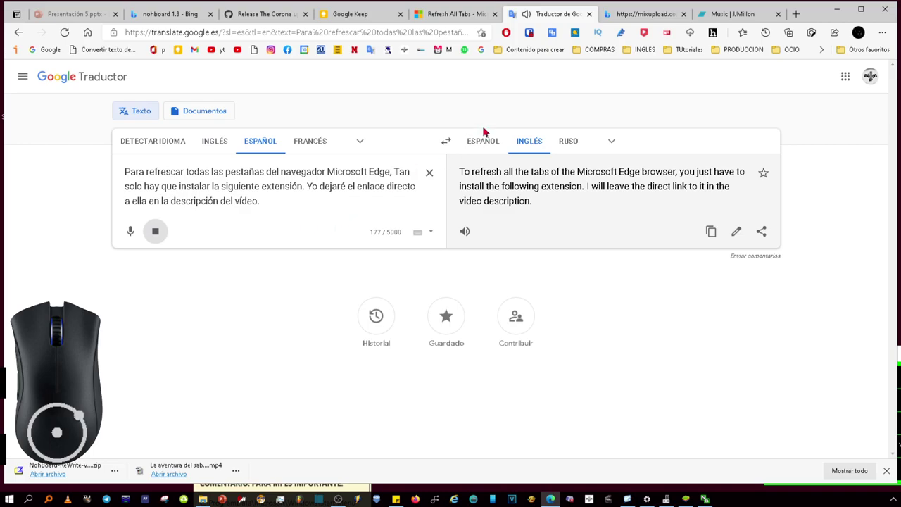
- Switch to the Refresh All Tabs listing in Microsoft Edge Add-ons
click(456, 17)
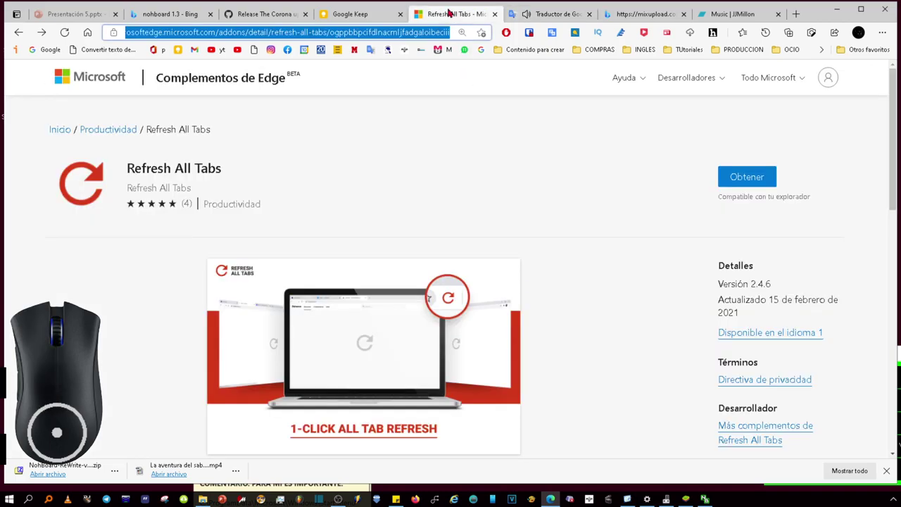
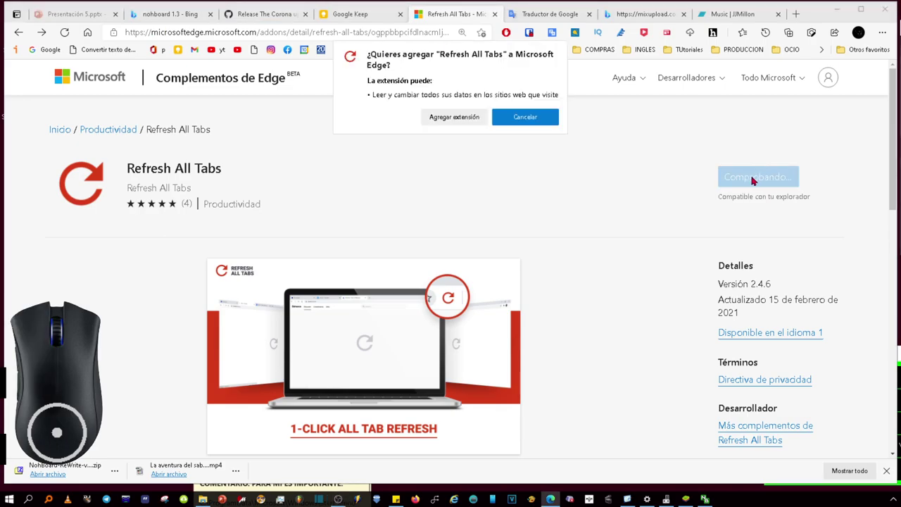
- Confirm adding Refresh All Tabs and dismiss the 'se ha agregado' notice
click(459, 120)
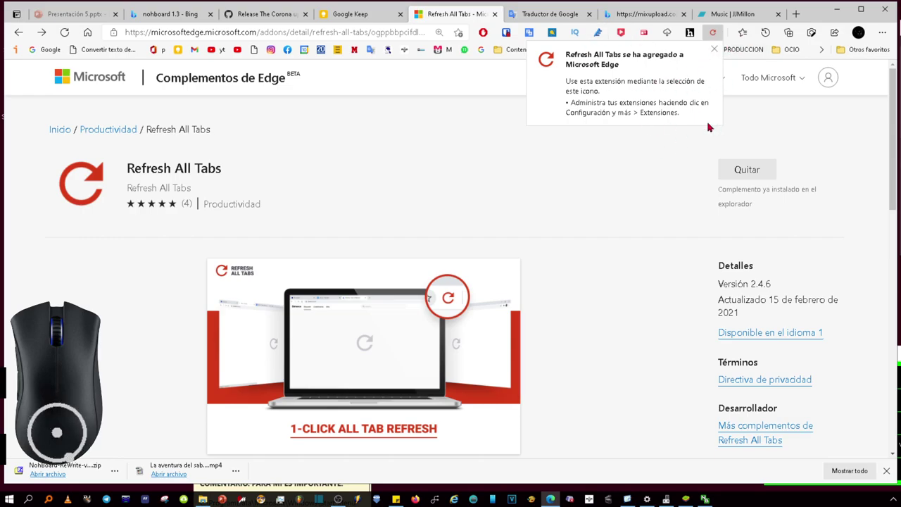
click(618, 213)
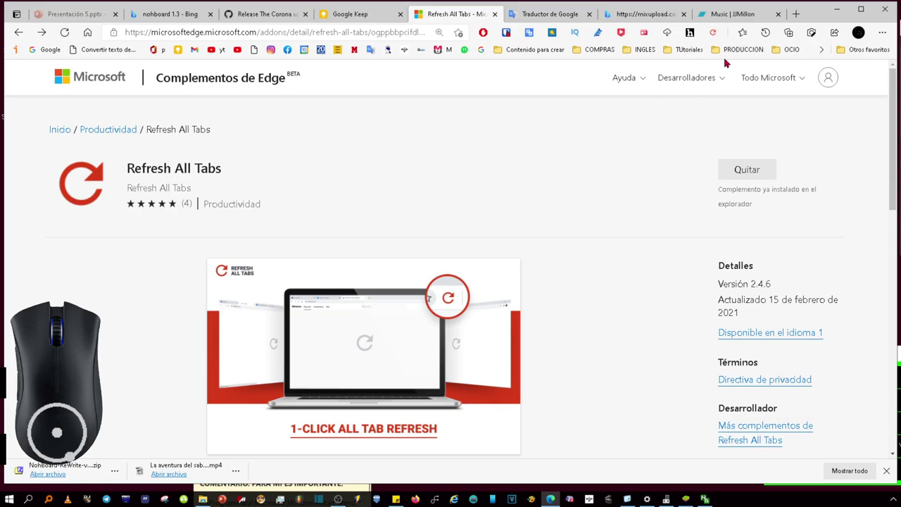
- Show the context menu of the Refresh All Tabs toolbar icon
click(721, 37)
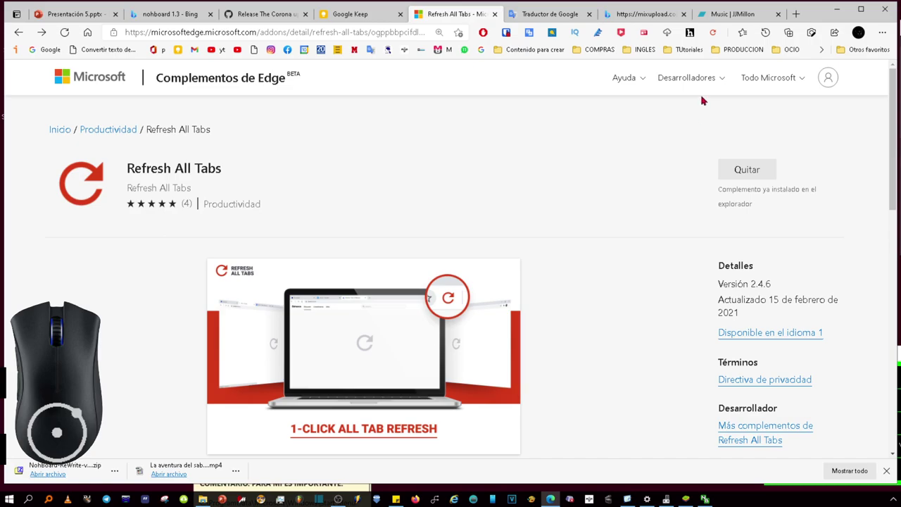
right_click(718, 34)
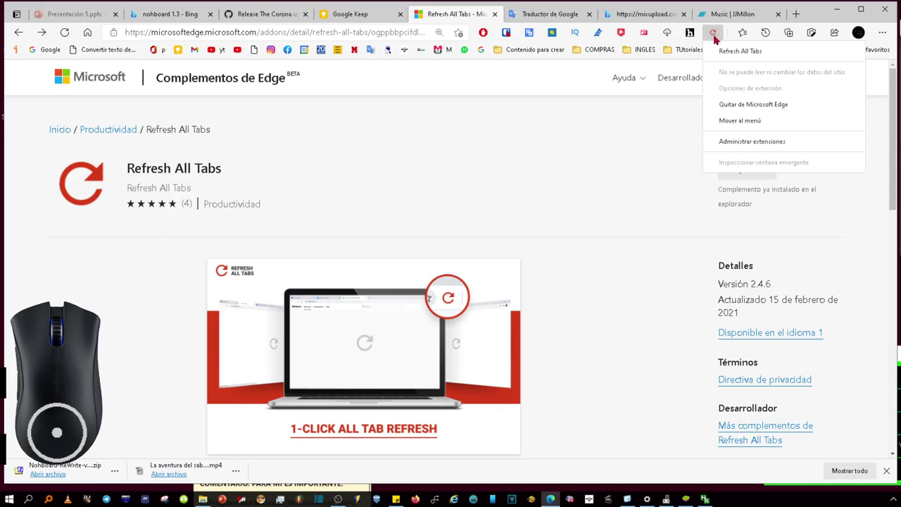